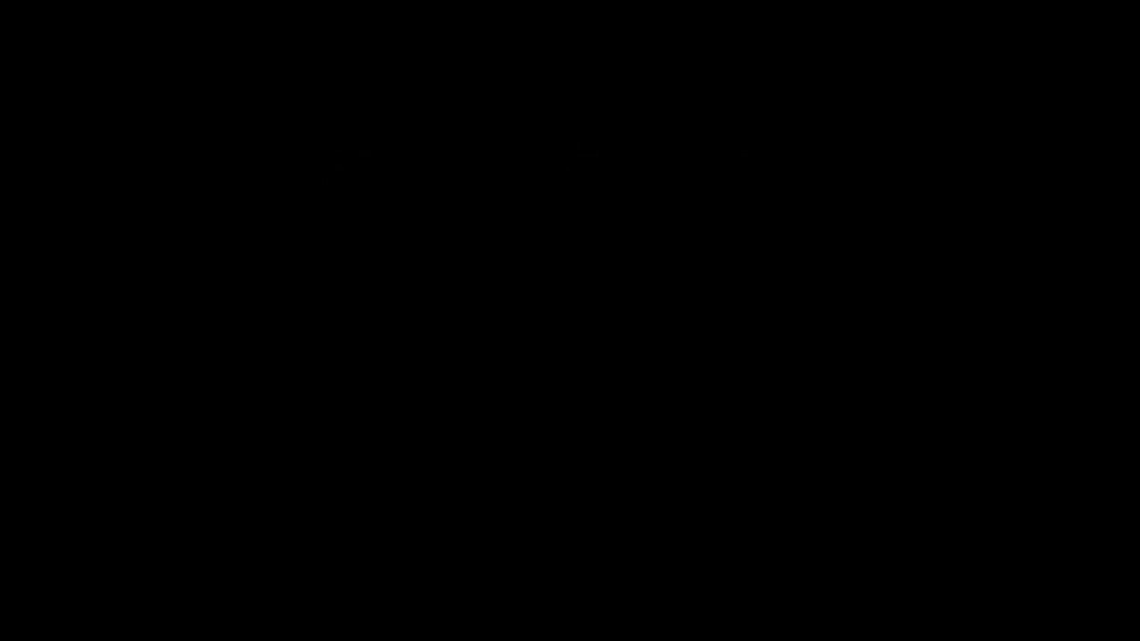
- Delete the default cube, camera and light, add a plane and view it from the top in Edit Mode
click(169, 75)
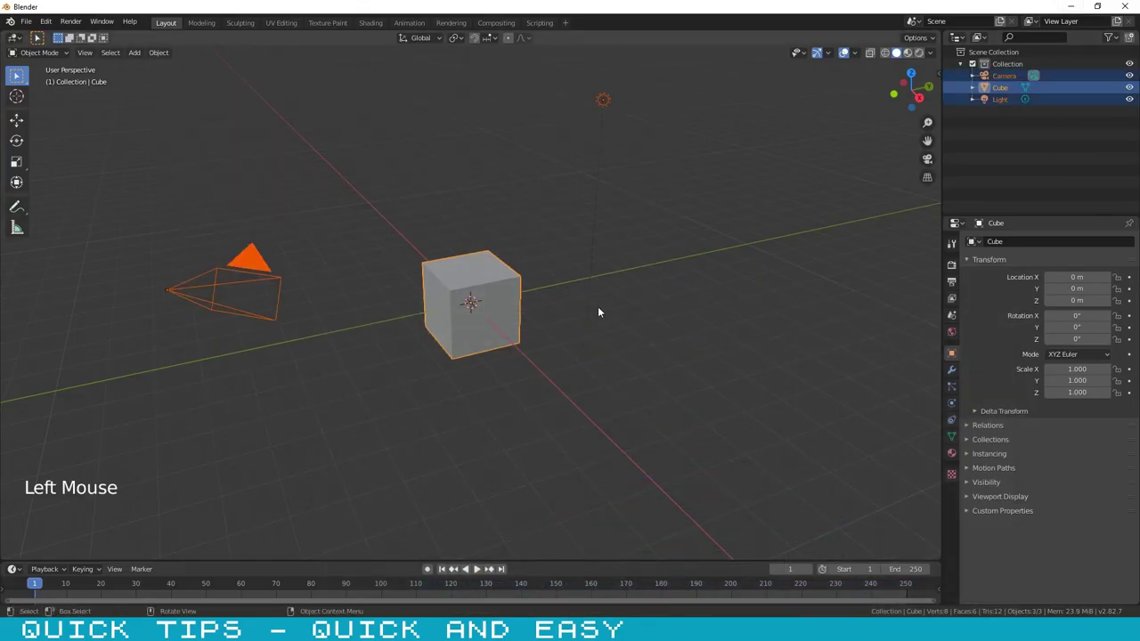
key(Delete)
key(shift+a)
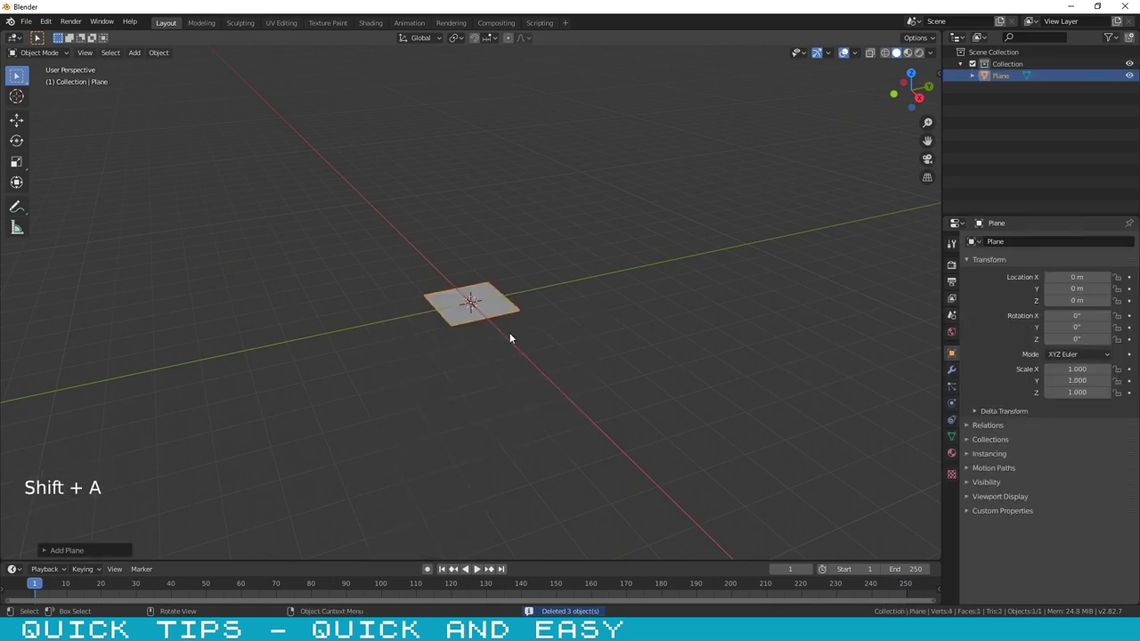
key(s)
key(KP_7)
scroll(up, 3)
scroll(up, 3)
- Add two vertical and two horizontal loop cuts, dividing the plane into a 3×3 grid
key(Tab)
key(ctrl+r)
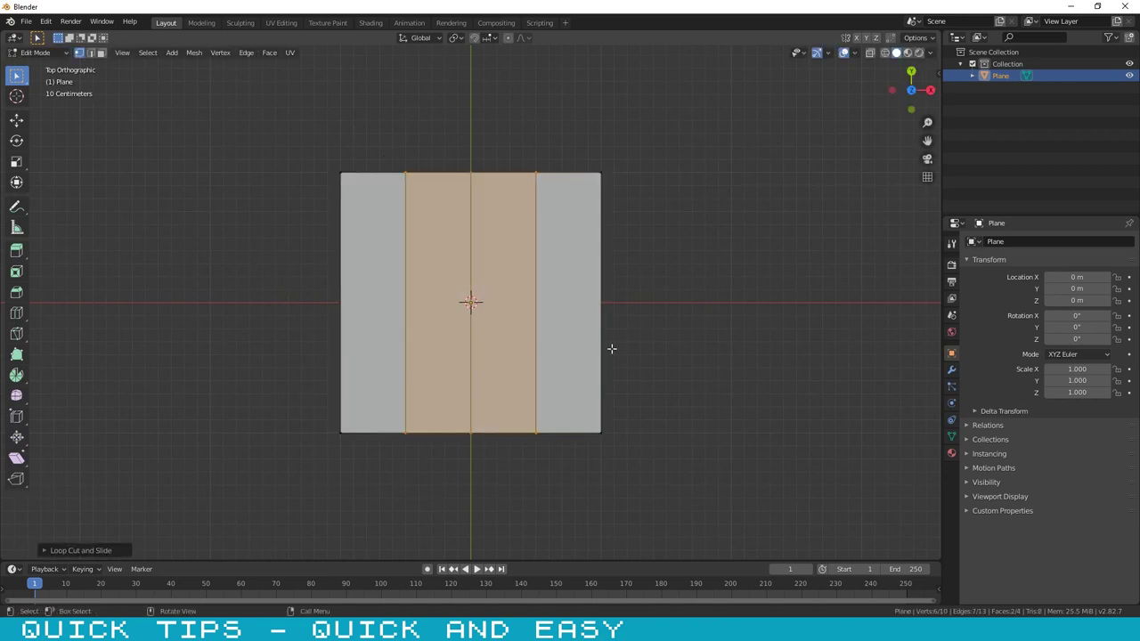
key(ctrl+r)
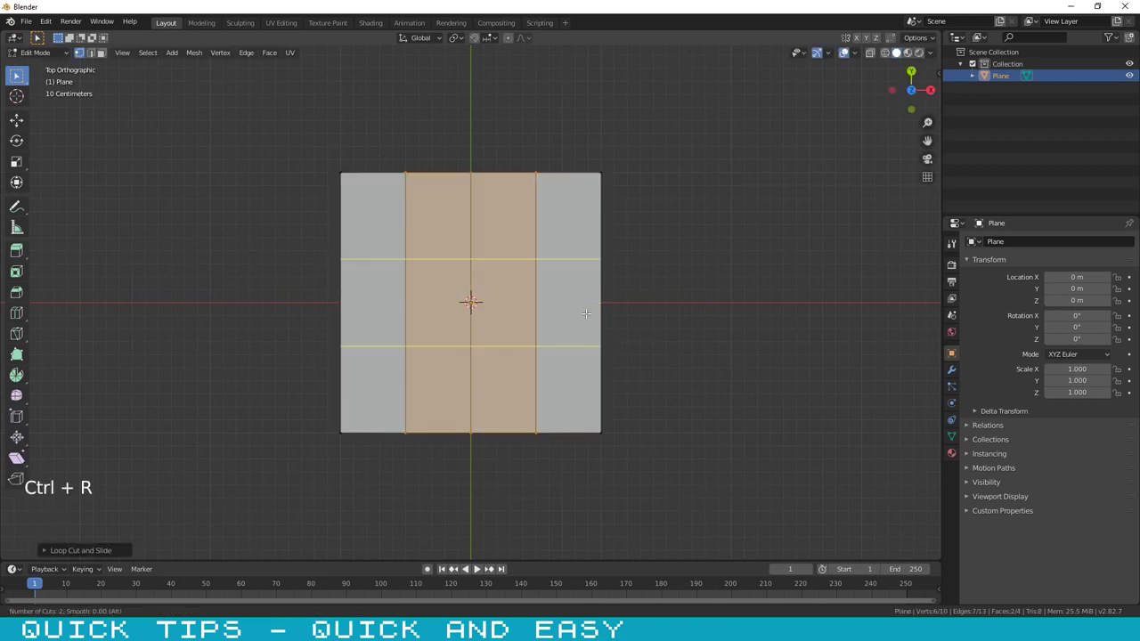
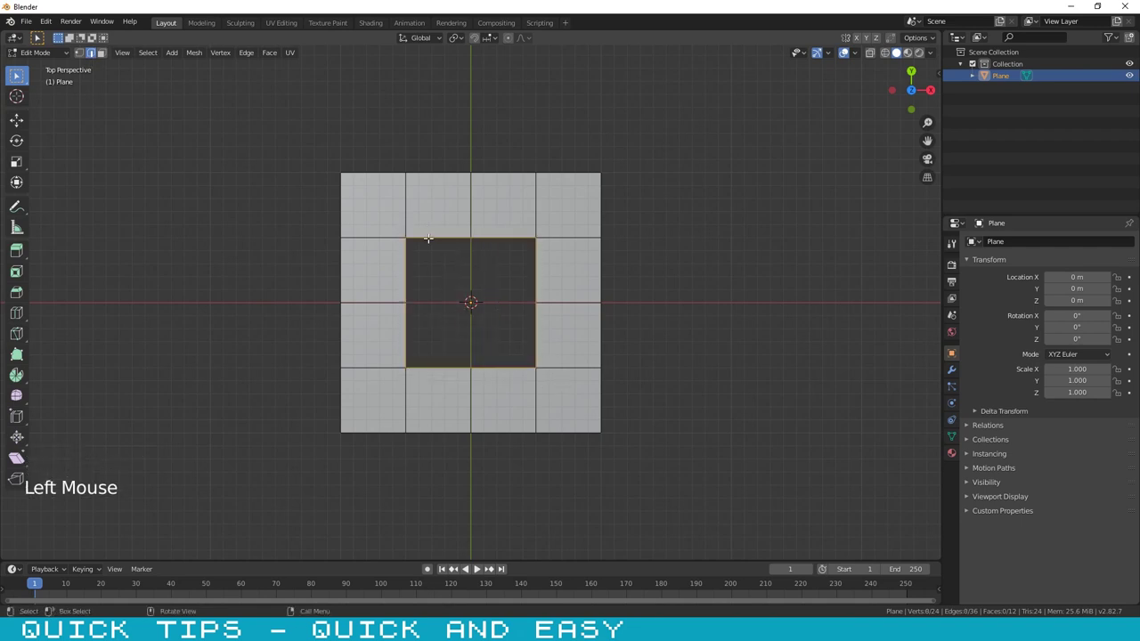
- Round the square hole's edge loop fully with To Sphere at factor 1
key(l)
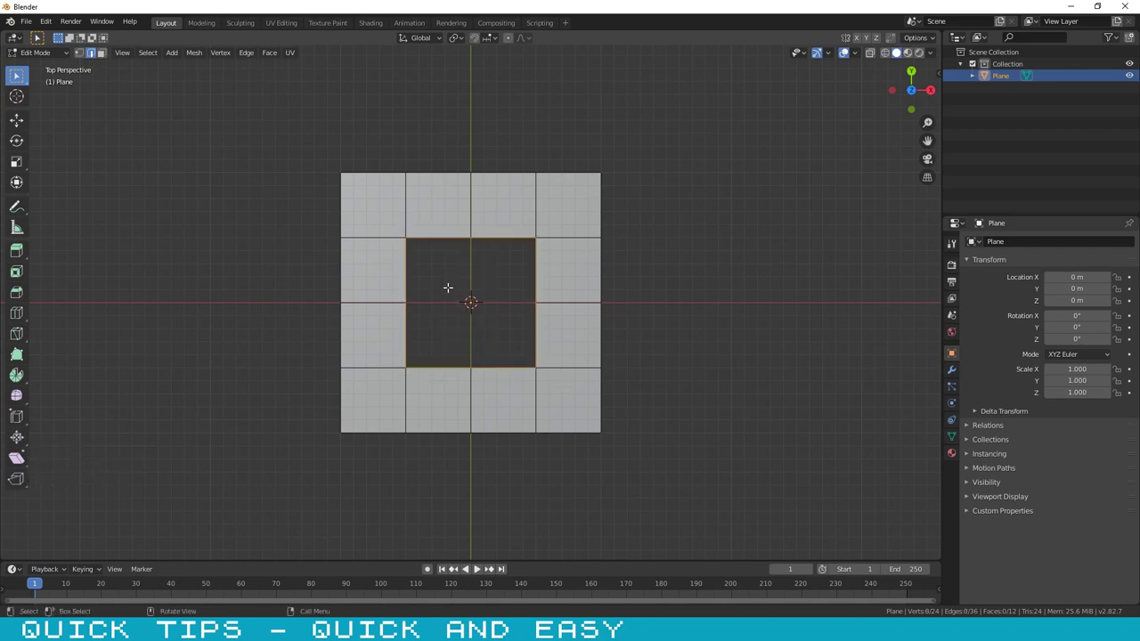
key(shift+alt+s)
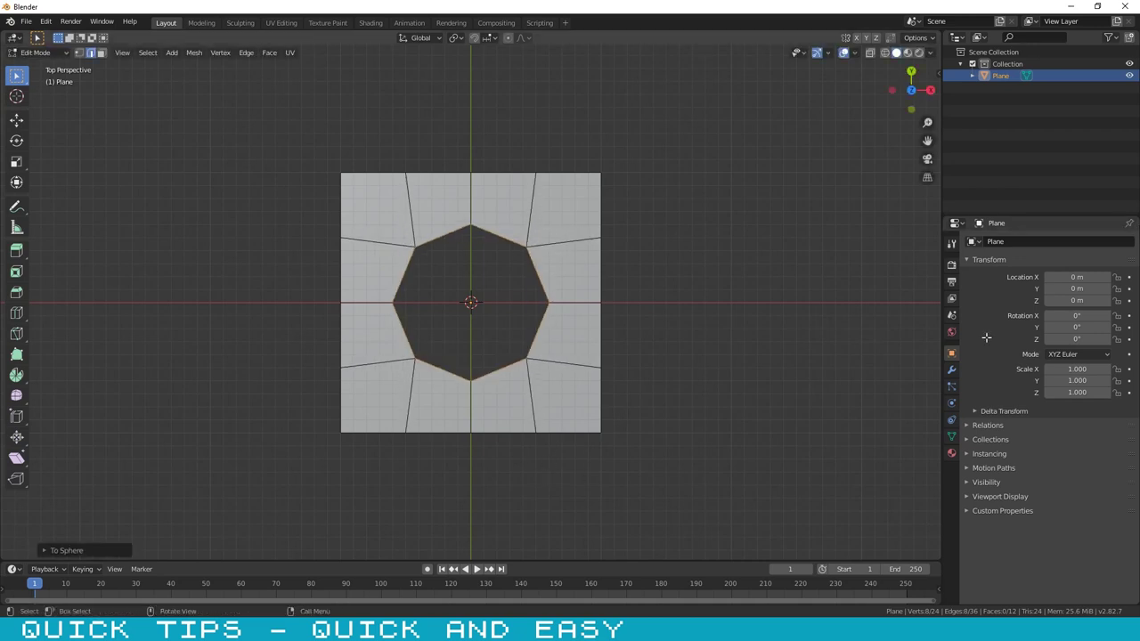
- Add a level-3 Subdivision Surface modifier and select the smoothed plane in Object Mode
click(955, 372)
click(1008, 244)
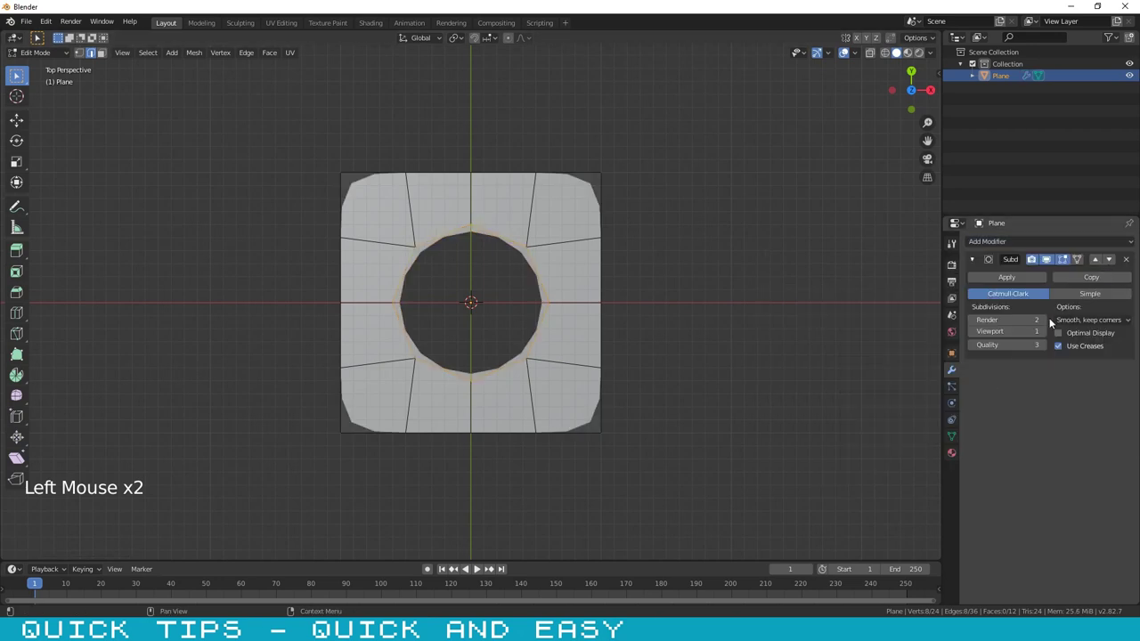
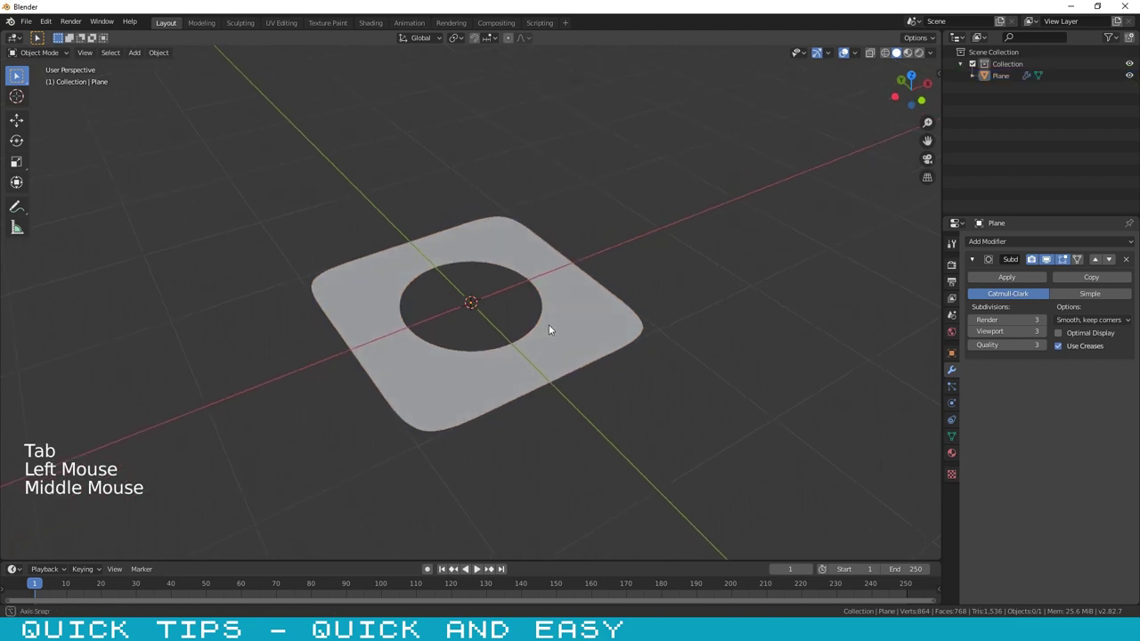
click(558, 313)
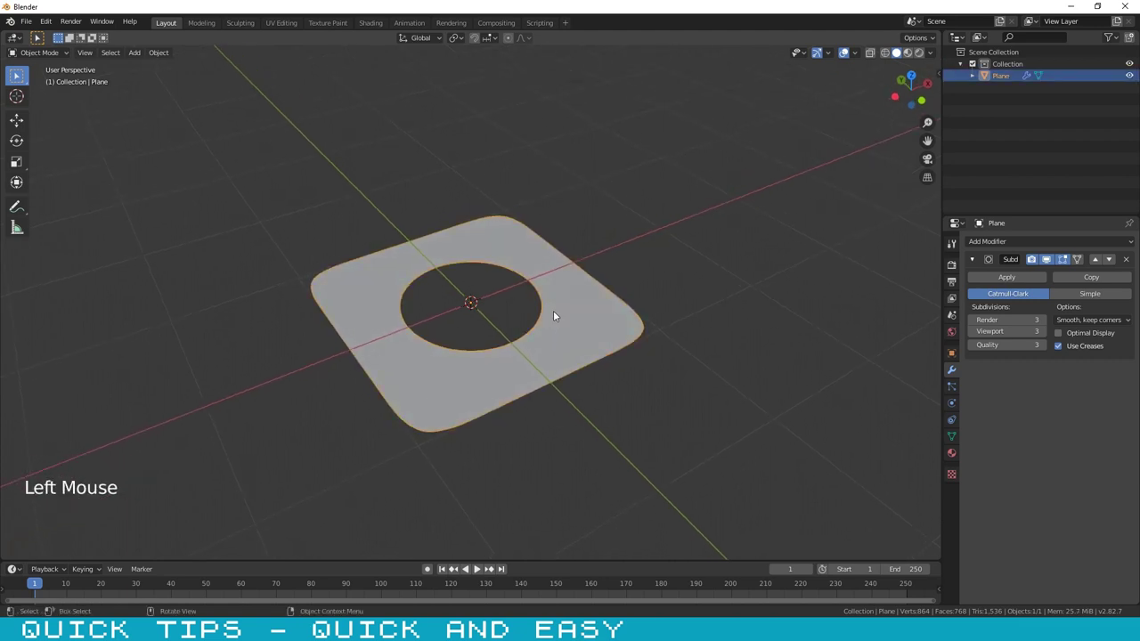